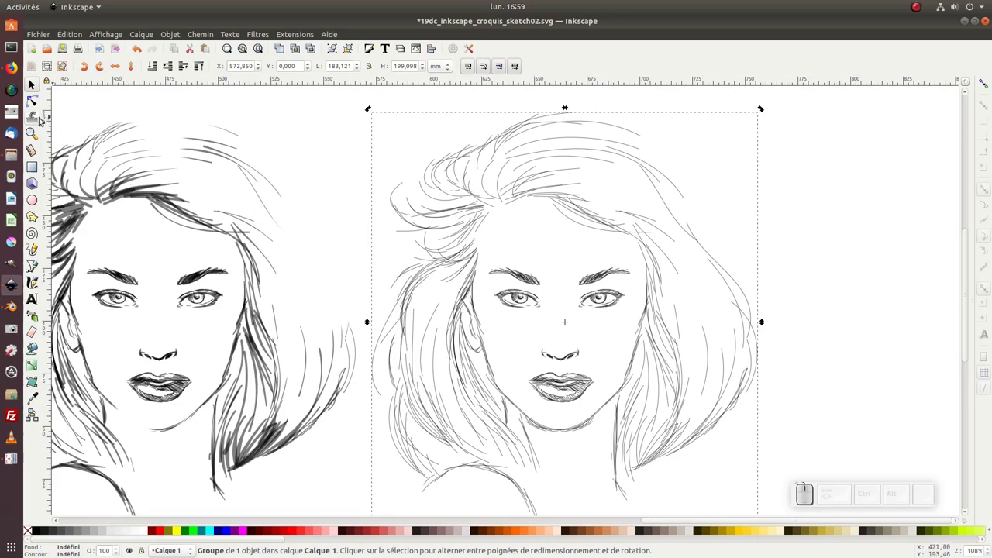
Step: Put the Tweak tool into shrink/grow mode for reshaping paths by brushing
left_click(761, 103)
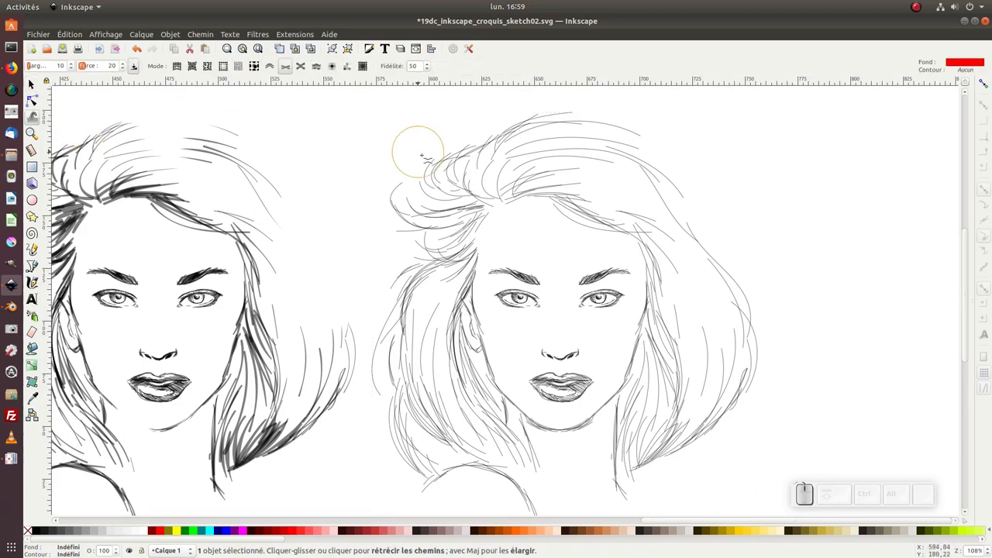
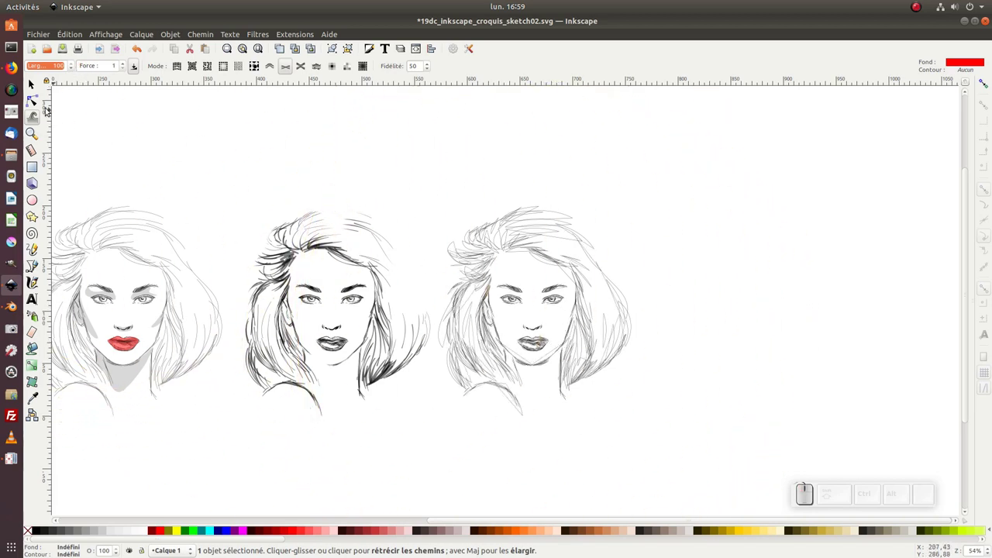
Step: Select the face sketch's strokes and give them a dark translucent fill
left_click(36, 82)
key("KP_Add")
left_click(680, 299)
left_click(38, 532)
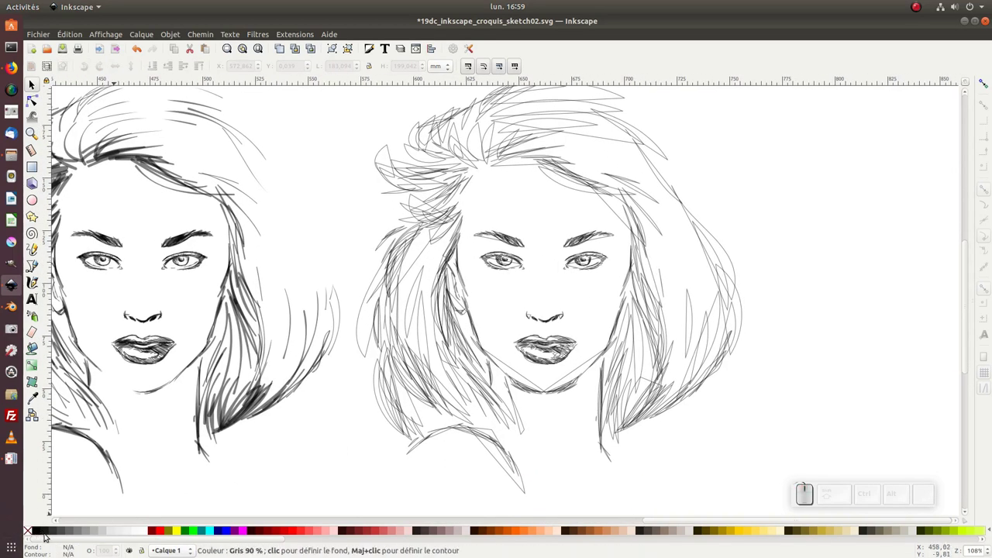
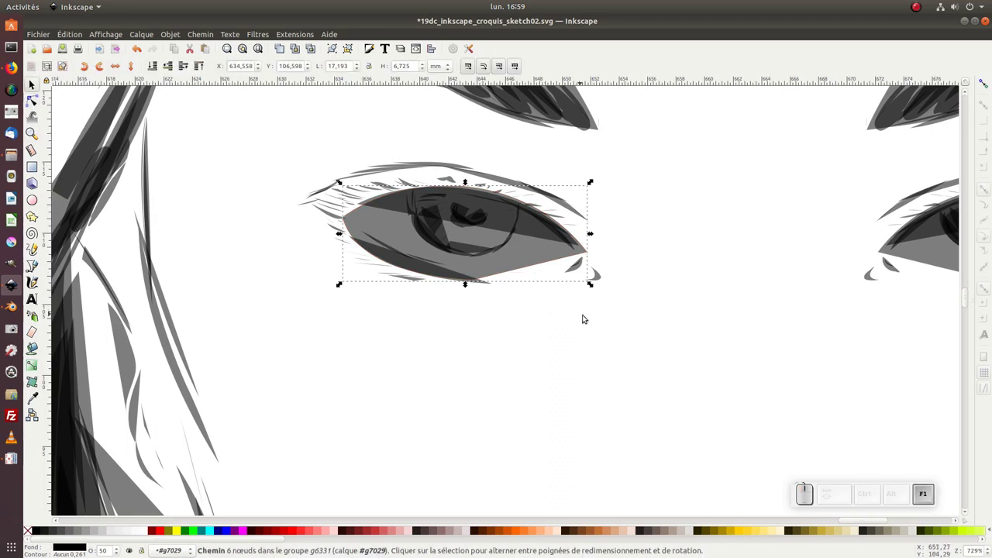
Step: Switch to node editing and pick the eye shape to refine its nodes
key("Delete")
left_click(613, 300)
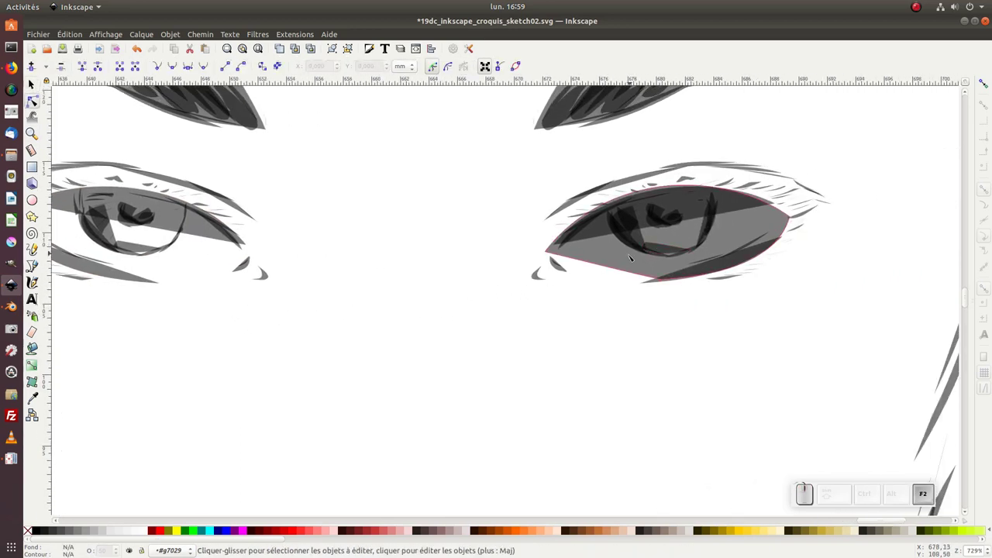
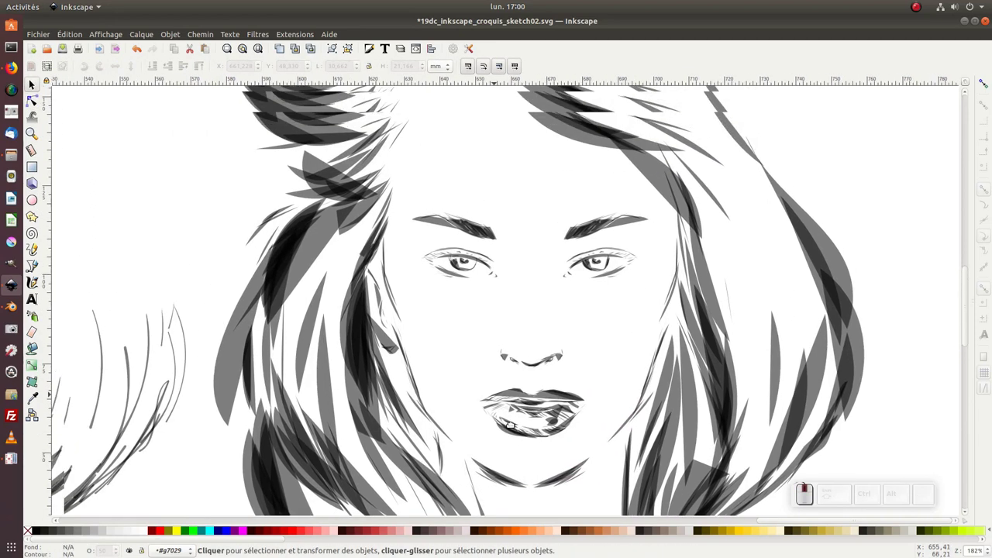
Step: Reactivate the Tweak tool and reduce its brush width from 100 to 24
left_click(40, 112)
left_click(41, 111)
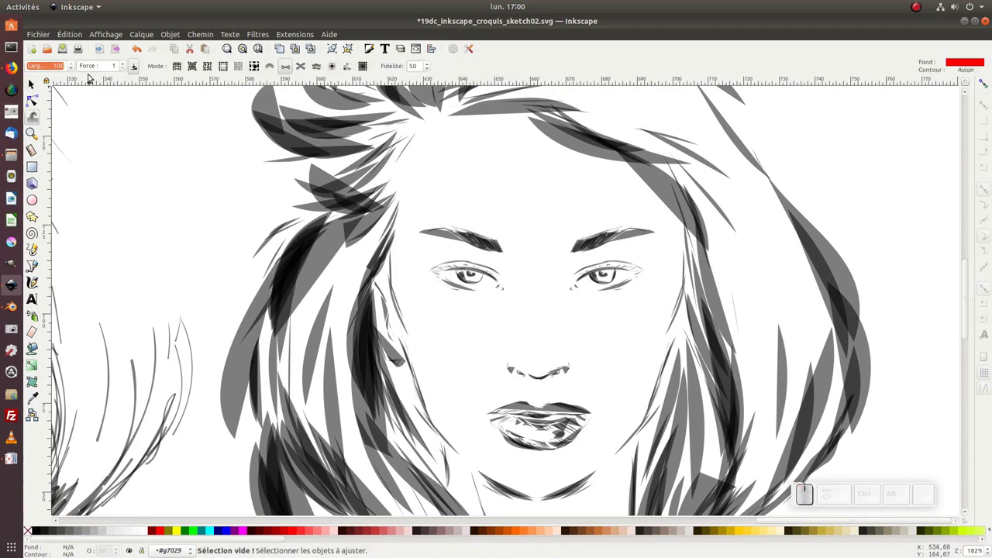
left_click(58, 66)
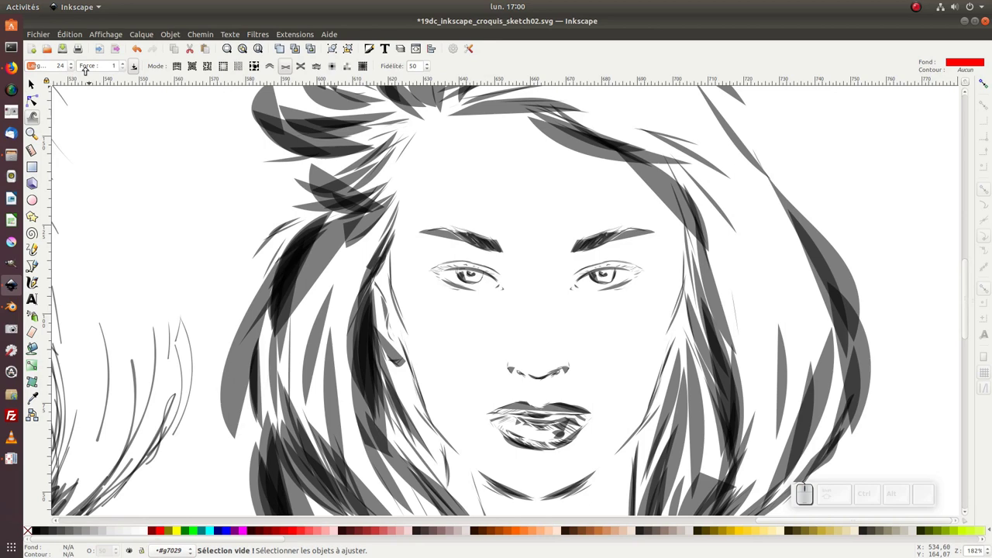